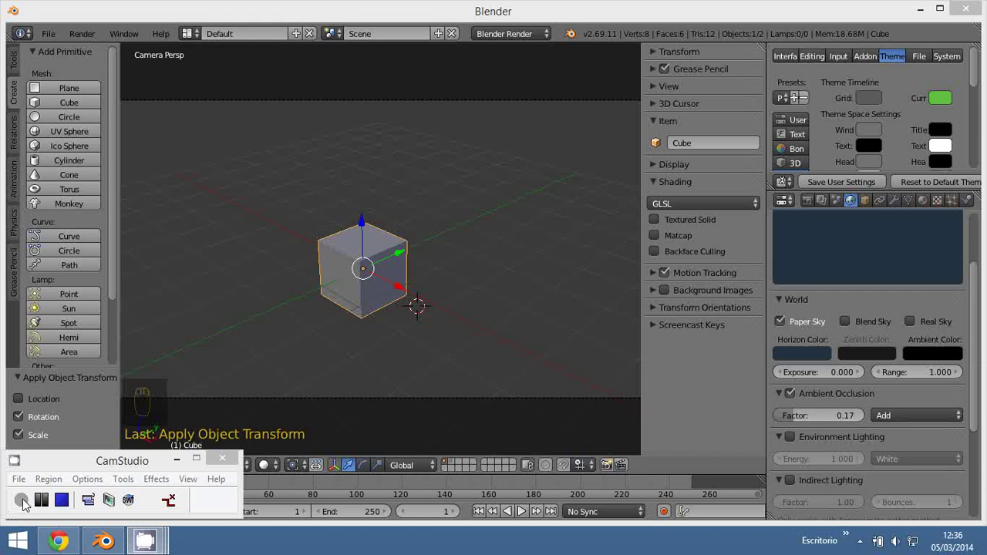
Clear the cube's rotation and view it straight down from the top.
left_click_drag(290, 344, 362, 313)
key("KP_1")
left_click(411, 290)
key("r")
key("r")
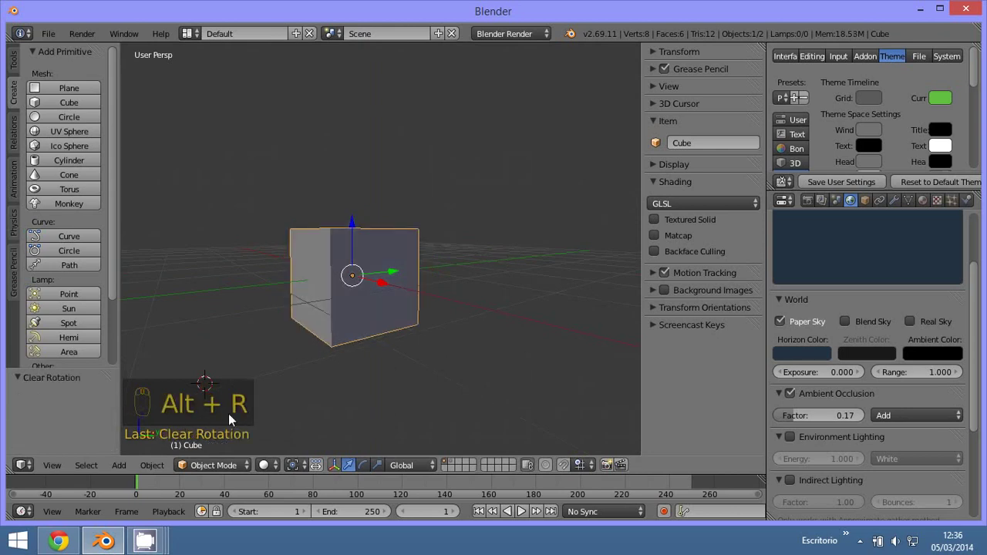
key("KP_7")
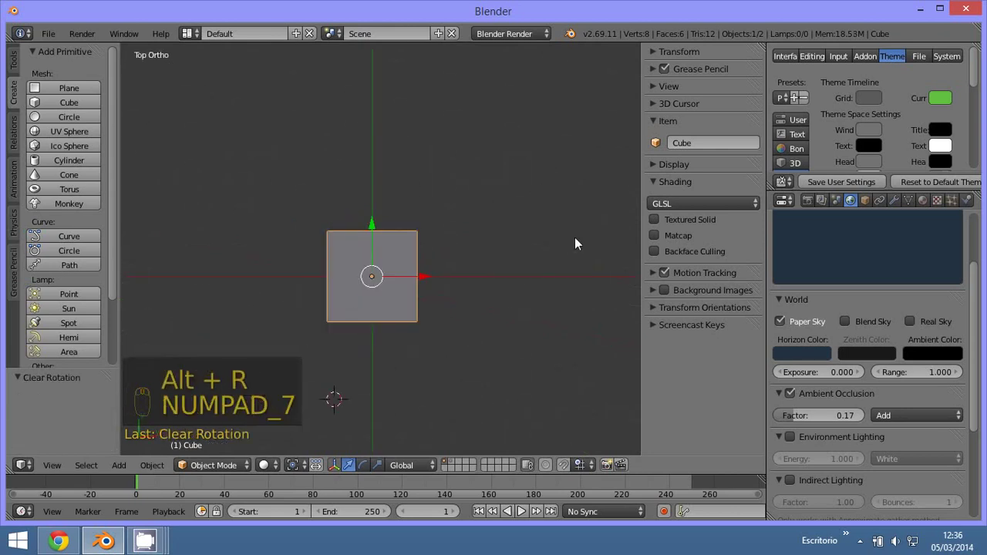
Rotate the cube about 149 degrees so it sits at a tilted angle.
left_click_drag(867, 203, 789, 398)
left_click_drag(790, 398, 350, 186)
left_click_drag(782, 382, 371, 222)
left_click_drag(371, 221, 425, 277)
key("r")
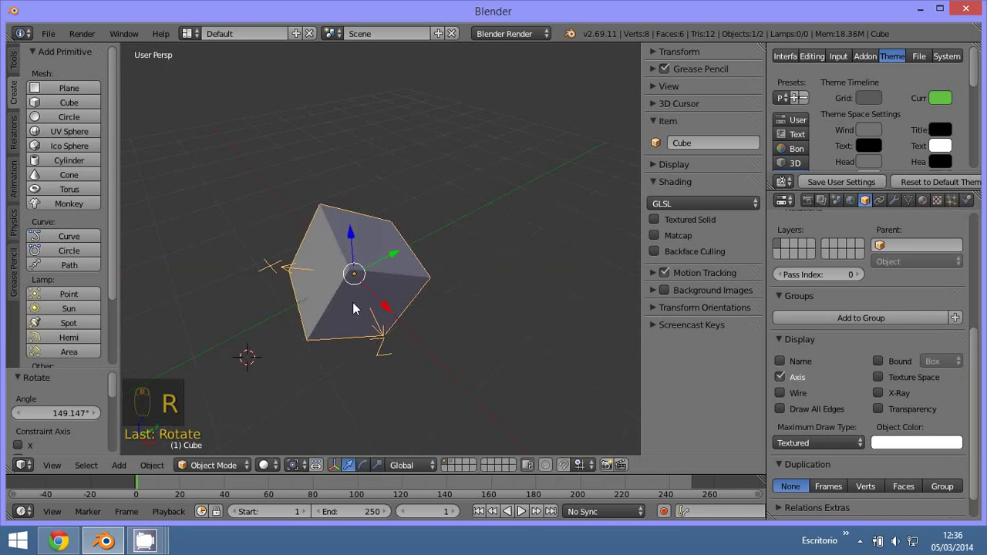
Clear the cube's rotation again and check it from the front and top views.
key("alt+r")
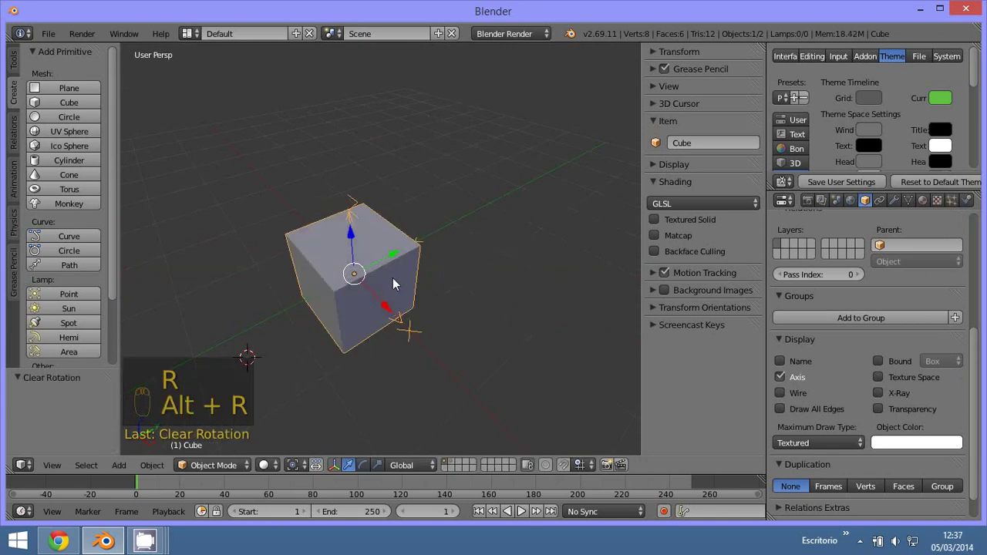
key("KP_1")
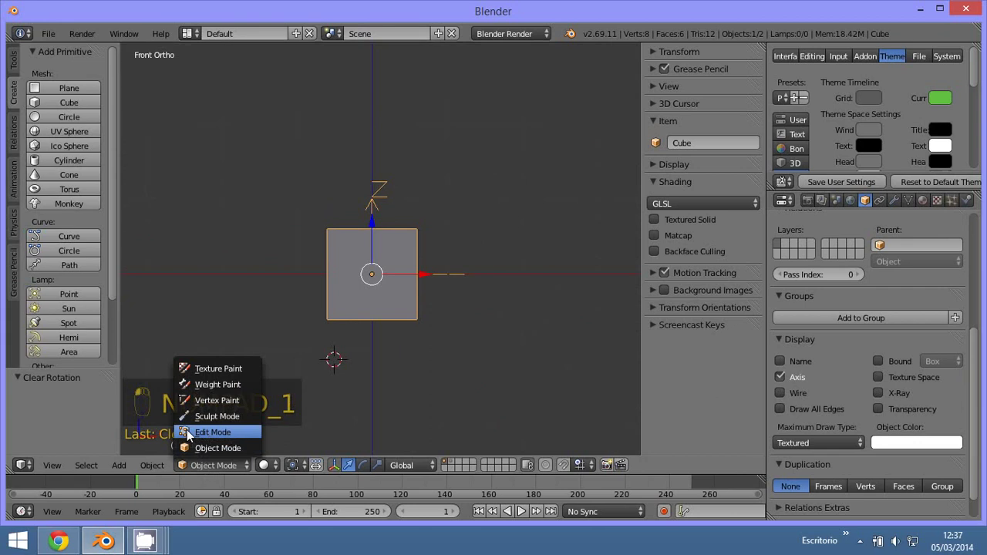
key("r")
key("KP_7")
key("r")
left_click_drag(471, 342, 223, 475)
left_click_drag(216, 455, 325, 296)
Look through the scene camera, reposition the cube, and enter Edit Mode on its mesh.
middle_click(344, 316)
middle_click(325, 295)
key("KP_0")
middle_click(329, 301)
key("alt+r")
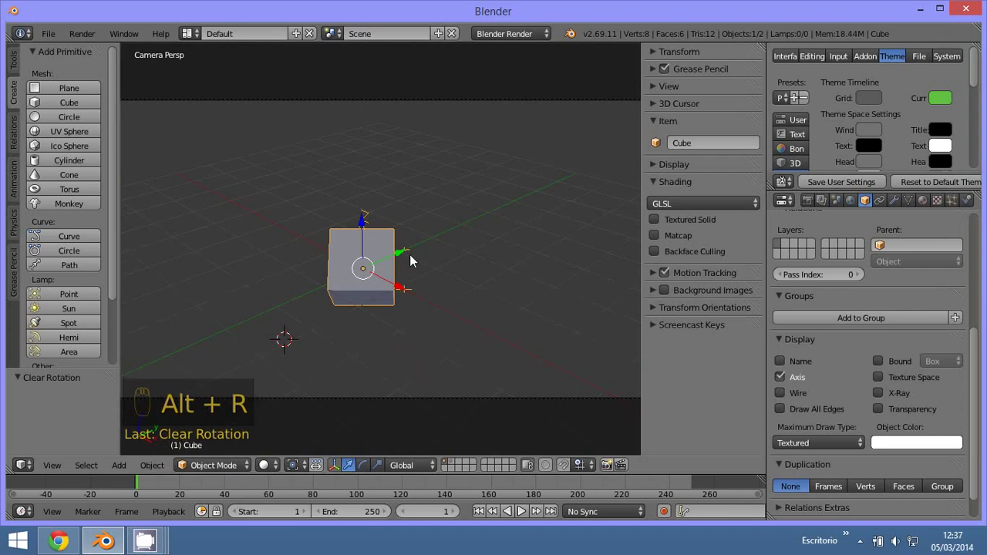
left_click_drag(462, 314, 208, 437)
middle_click(201, 430)
left_click(227, 434)
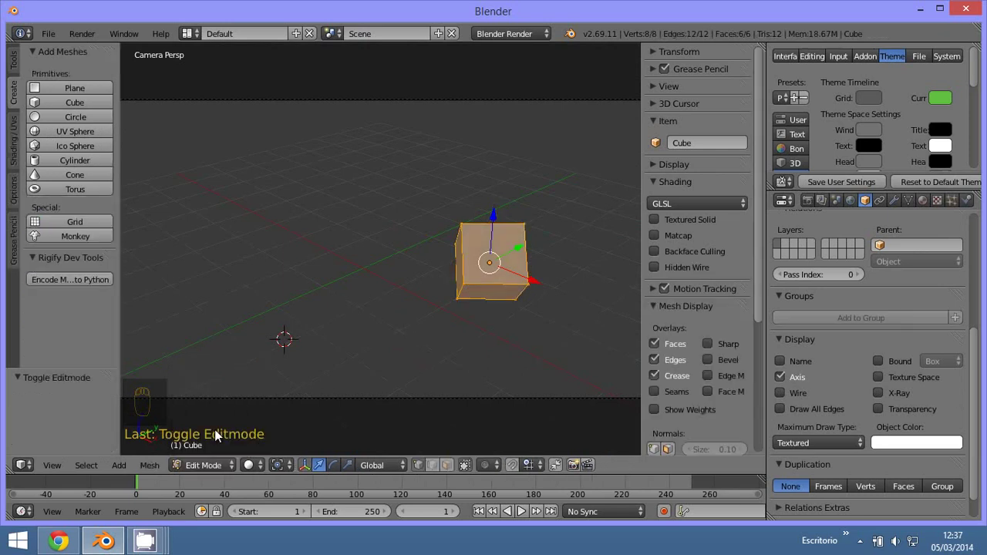
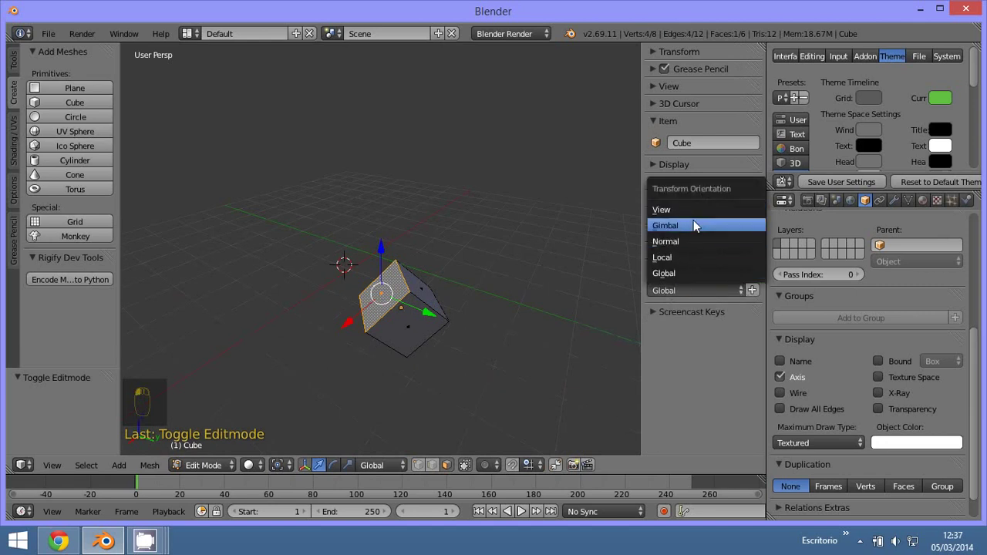
Save the selected face's normal as a custom transform orientation named 'Face'.
left_click_drag(682, 293, 685, 240)
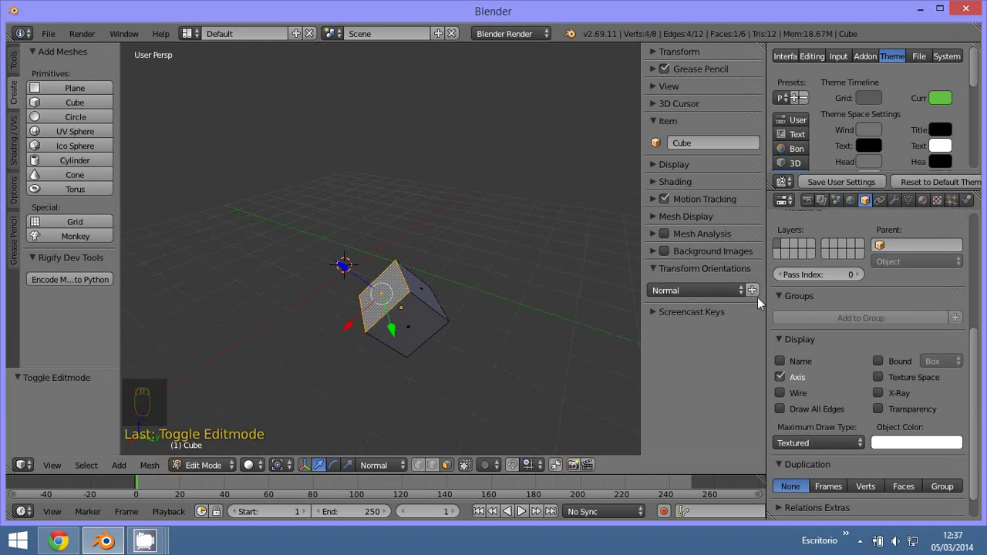
left_click_drag(757, 296, 673, 189)
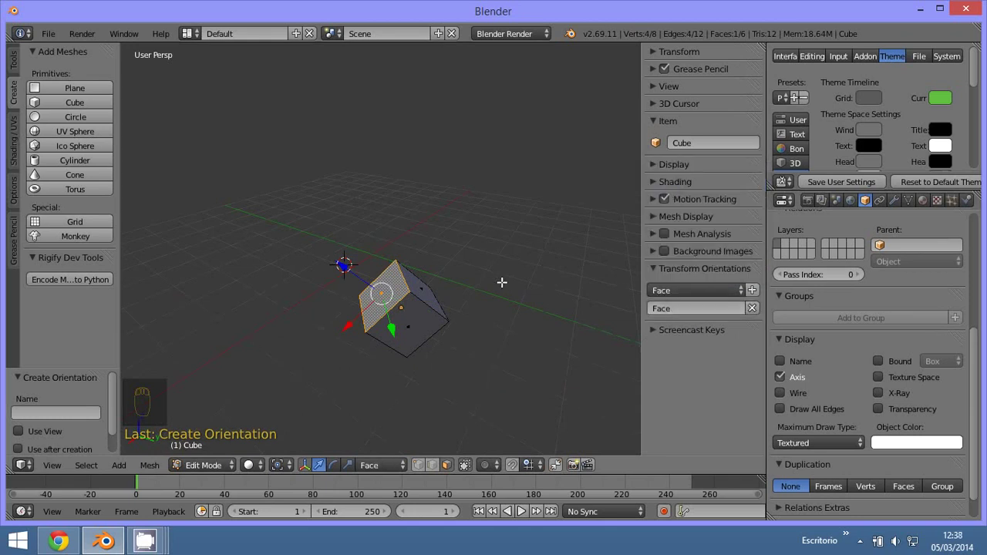
Leave Edit Mode, add a plane beside the cube and scale it up by 1.3.
key("KP_0")
left_click_drag(201, 470, 364, 235)
left_click_drag(72, 95, 247, 280)
key("alt+g")
key("s")
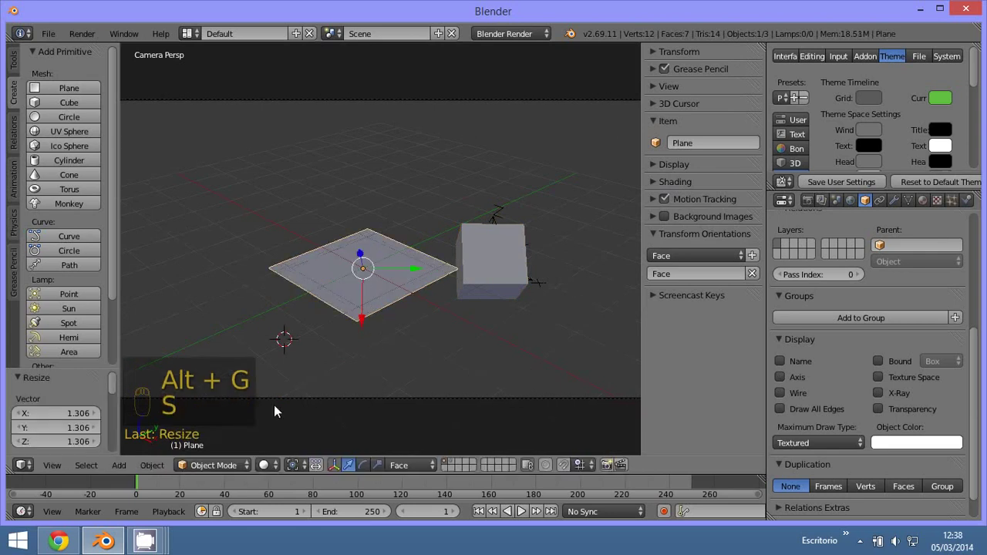
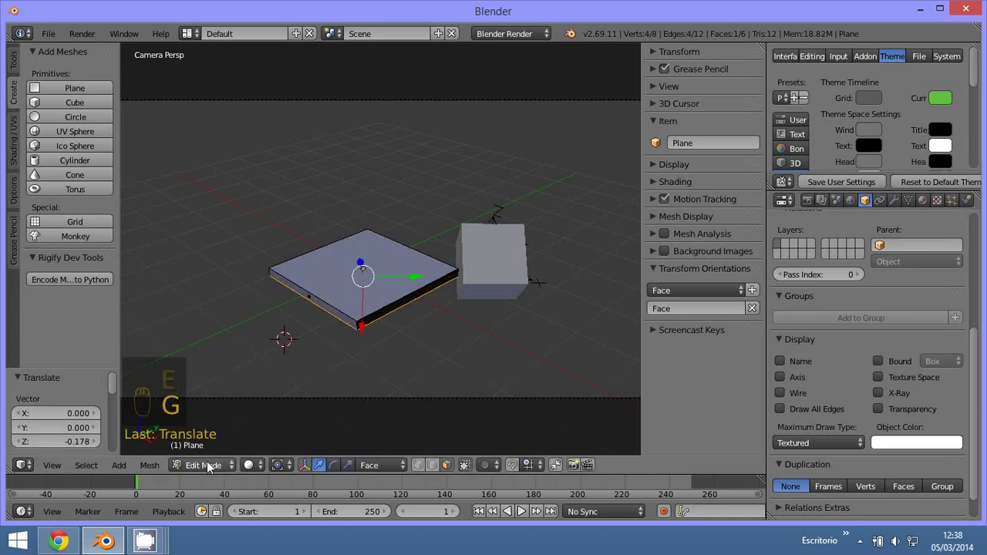
Give the plane a slight thickness and rotate it to a tilted slope.
left_click_drag(209, 453, 345, 240)
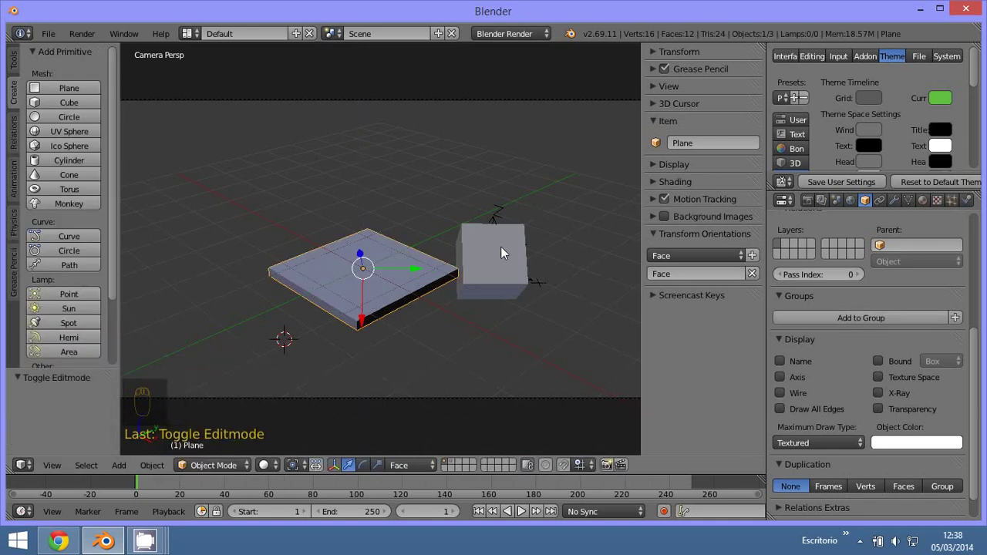
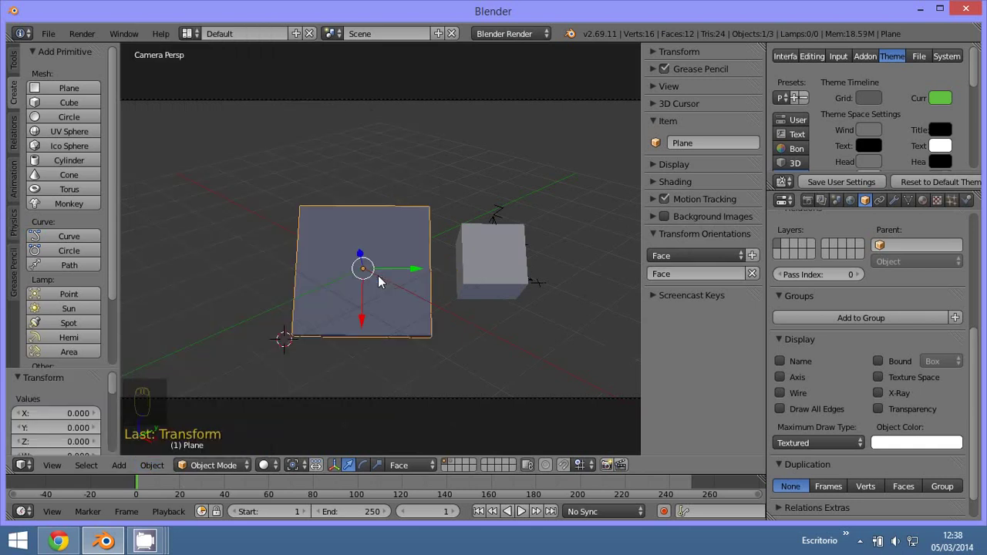
left_click_drag(408, 310, 332, 282)
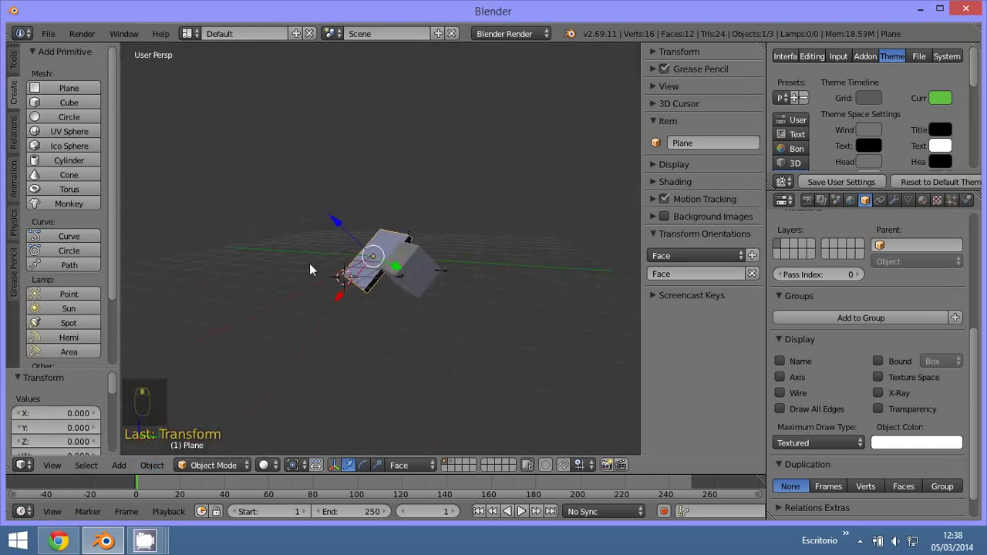
middle_click(291, 238)
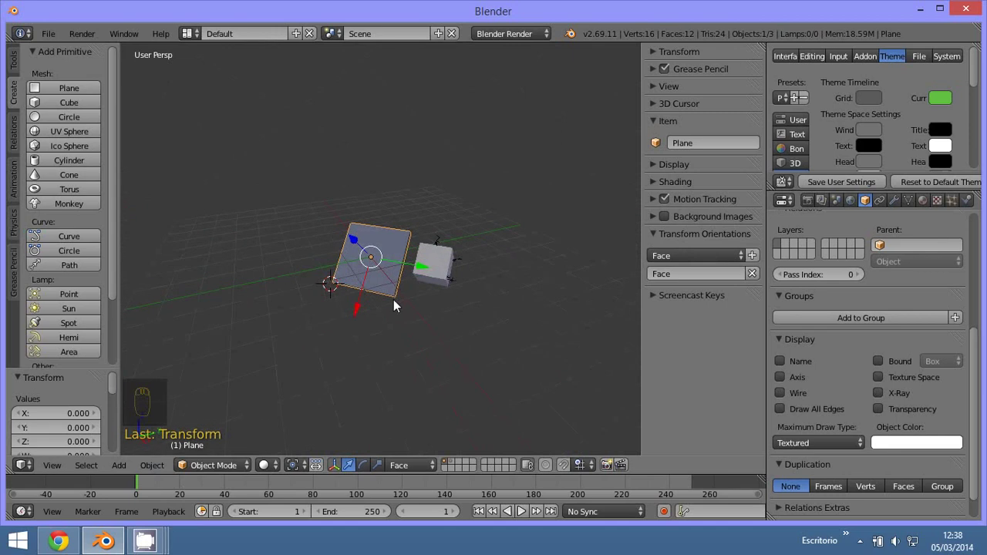
left_click_drag(359, 300, 392, 274)
left_click_drag(356, 242, 437, 291)
left_click_drag(401, 314, 433, 284)
left_click_drag(448, 294, 477, 305)
left_click_drag(476, 306, 448, 322)
middle_click(449, 322)
left_click_drag(353, 266, 387, 290)
left_click_drag(387, 289, 382, 286)
Move the cube onto the plane's surface, turned to match the slope, and check from the front.
left_click_drag(434, 295, 487, 290)
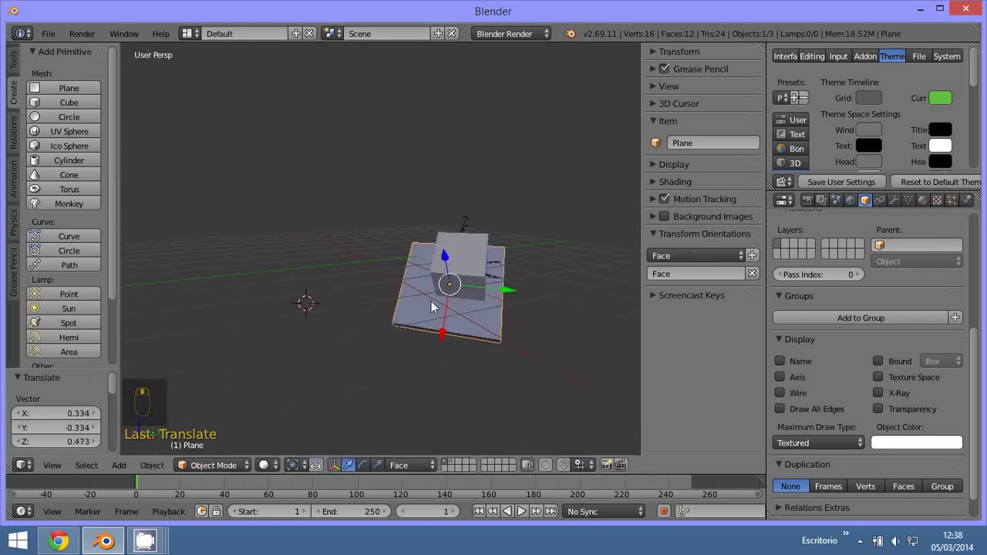
left_click_drag(511, 295, 518, 358)
left_click_drag(519, 338, 450, 334)
left_click_drag(449, 334, 453, 324)
left_click_drag(450, 334, 375, 254)
middle_click(452, 332)
right_click(381, 219)
left_click_drag(375, 254, 455, 319)
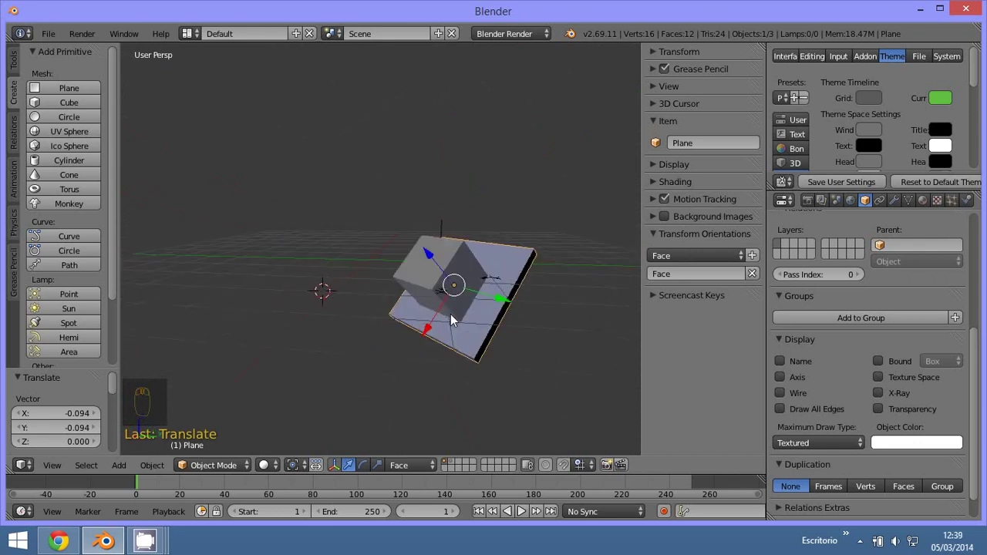
left_click_drag(411, 240, 452, 246)
key("KP_1")
left_click_drag(452, 246, 470, 241)
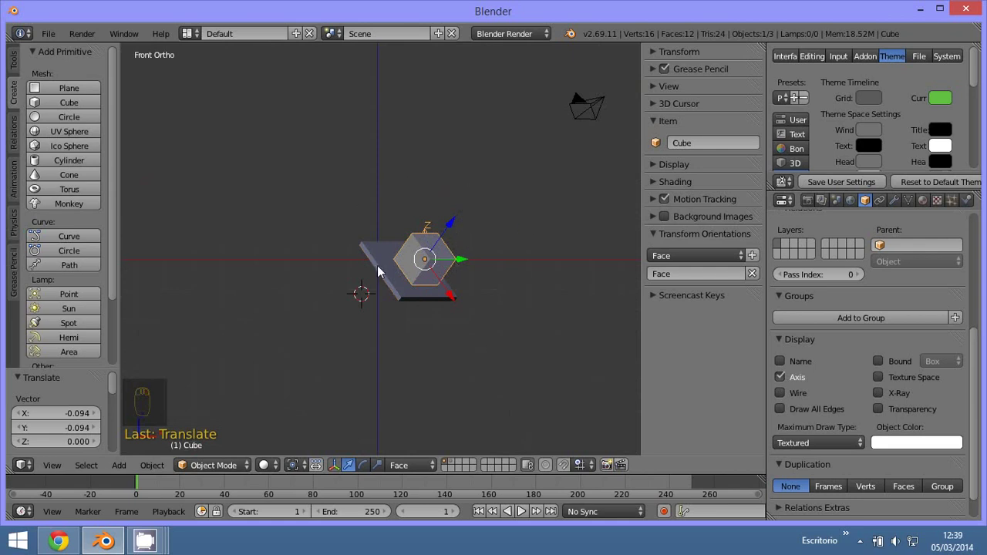
Parent the cube to the plane with Ctrl+P Object and set the transform orientation back to Global.
right_click(381, 270)
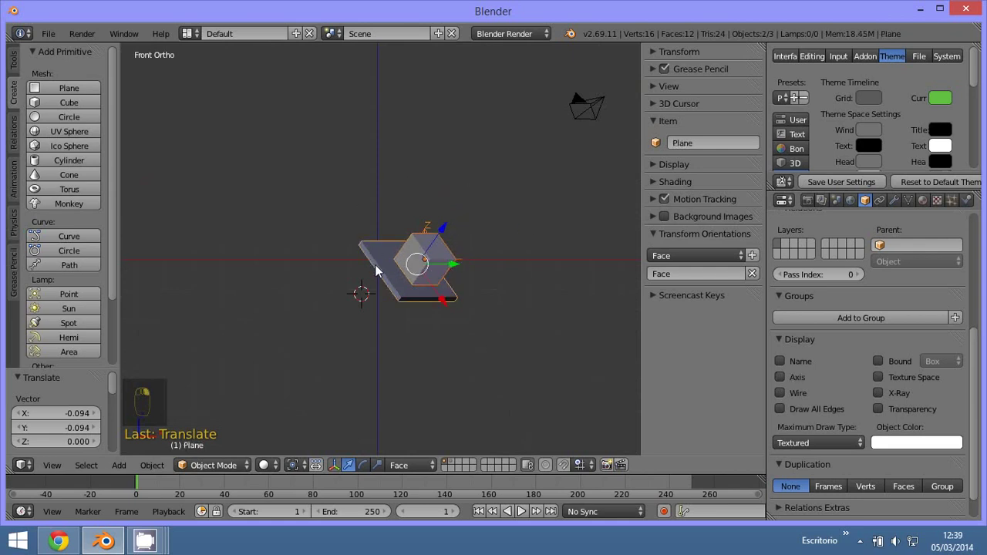
key("ctrl+p")
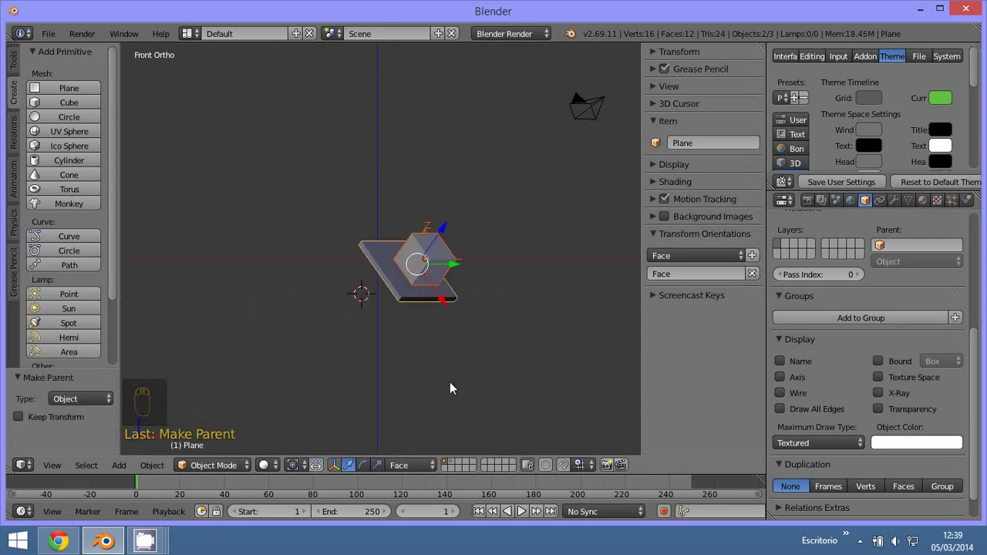
left_click_drag(401, 303, 364, 307)
key("g")
left_click_drag(365, 308, 365, 308)
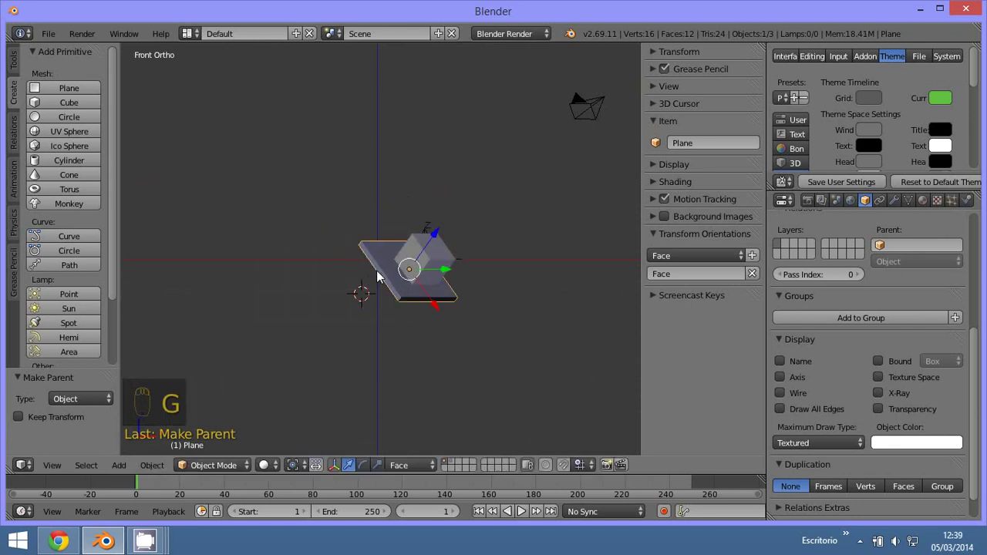
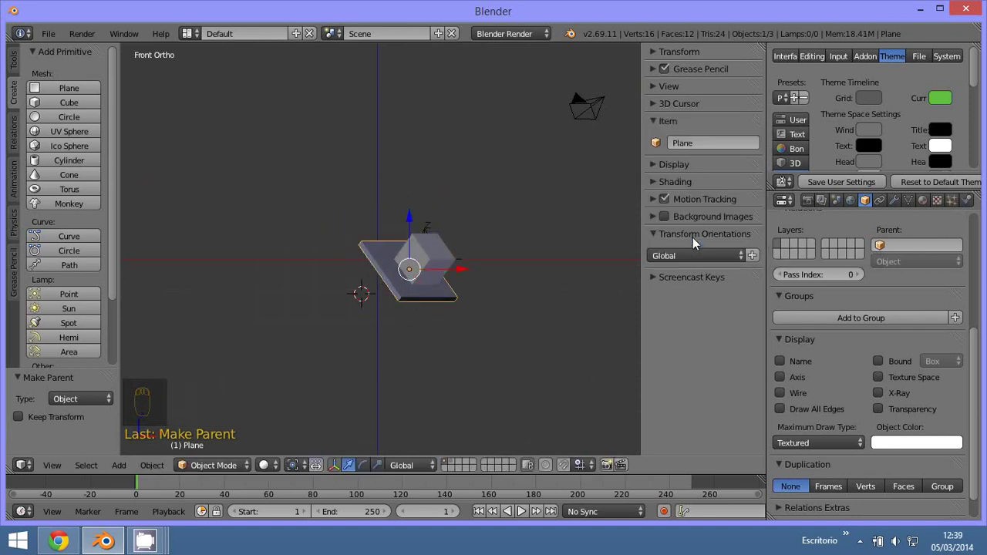
Level the plane with Alt+R so the parented cube follows, then select the cube.
key("alt+r")
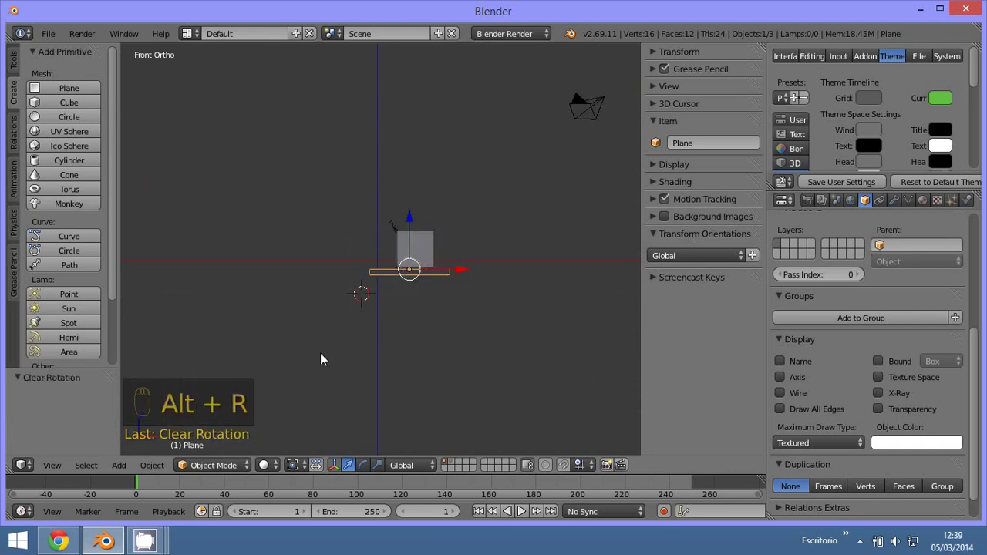
left_click_drag(385, 326, 334, 354)
middle_click(334, 354)
left_click(494, 326)
left_click_drag(492, 329, 492, 328)
left_click(492, 328)
Slide the cube across the plane's surface on its own.
left_click_drag(448, 353, 484, 312)
left_click_drag(483, 311, 445, 341)
left_click_drag(449, 337, 354, 261)
left_click_drag(354, 261, 467, 311)
left_click_drag(465, 291, 358, 257)
left_click_drag(380, 257, 366, 268)
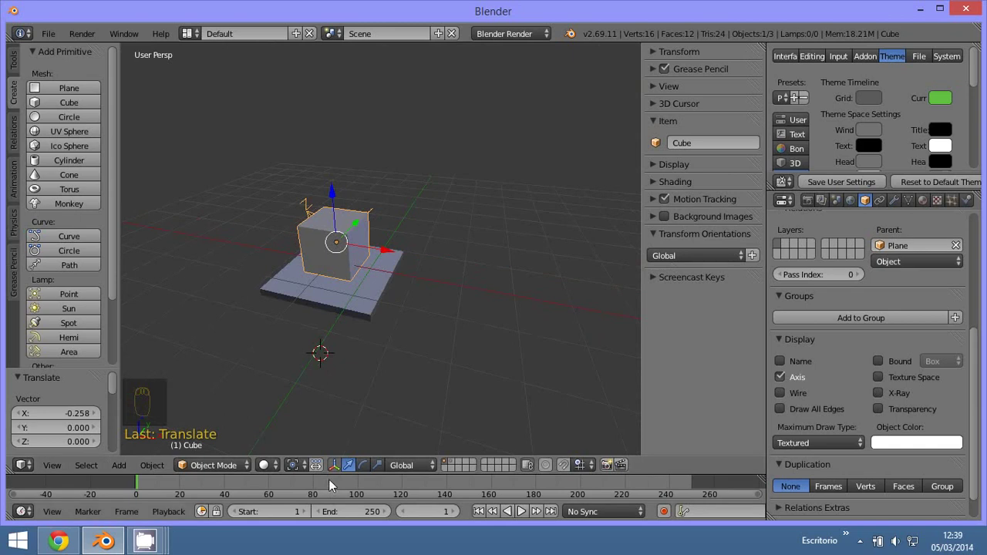